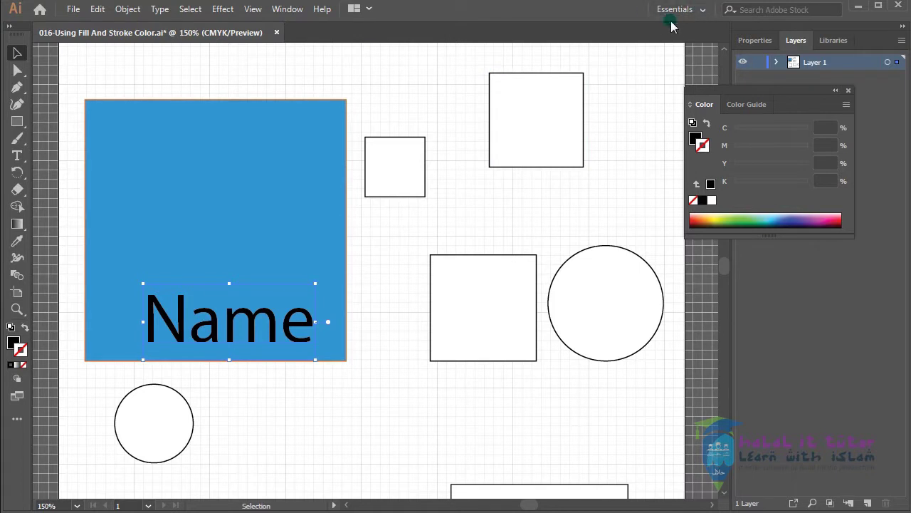
Step: Show the workspace list from the application bar, with Essentials checked
{"action": "left_click", "coordinate": [706, 11]}
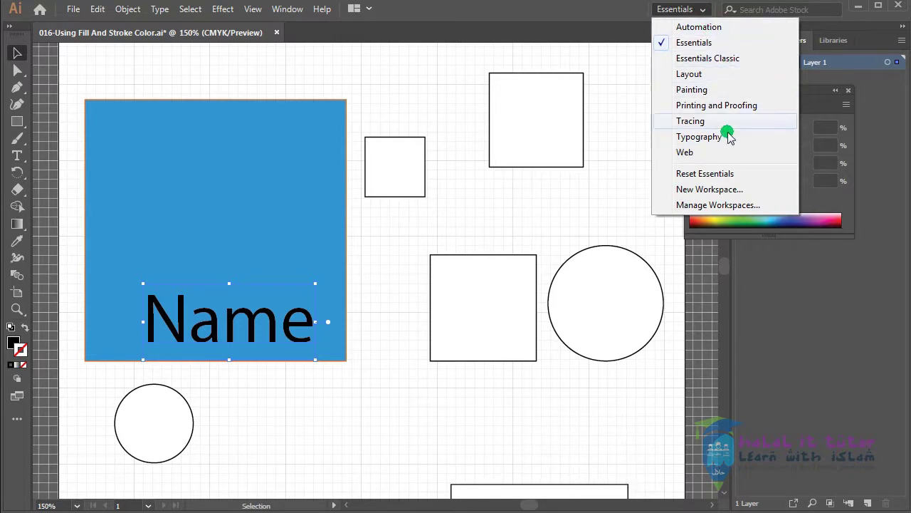
Step: Switch from Essentials to the Typography workspace
{"action": "left_click", "coordinate": [719, 146]}
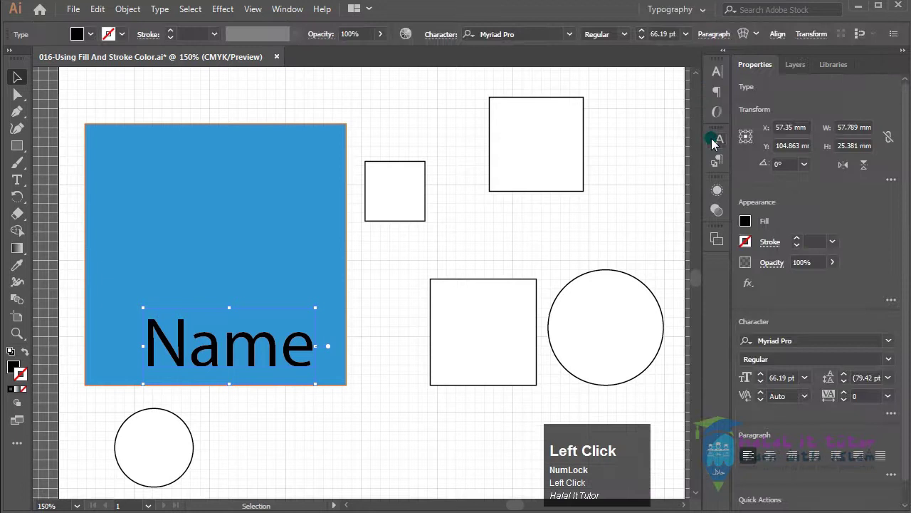
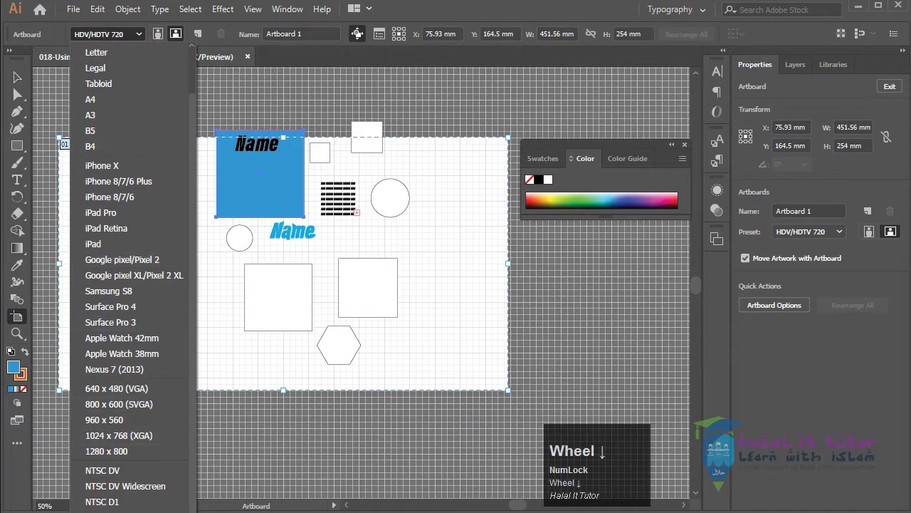
Step: Scroll the artboard preset list, keeping the HDV/HDTV 720 size
{"action": "scroll", "scroll_direction": "down", "scroll_amount": 3}
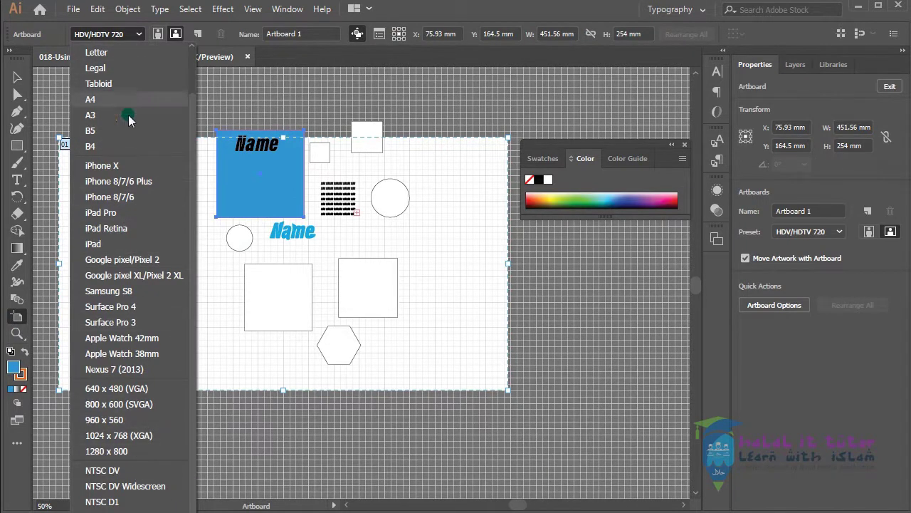
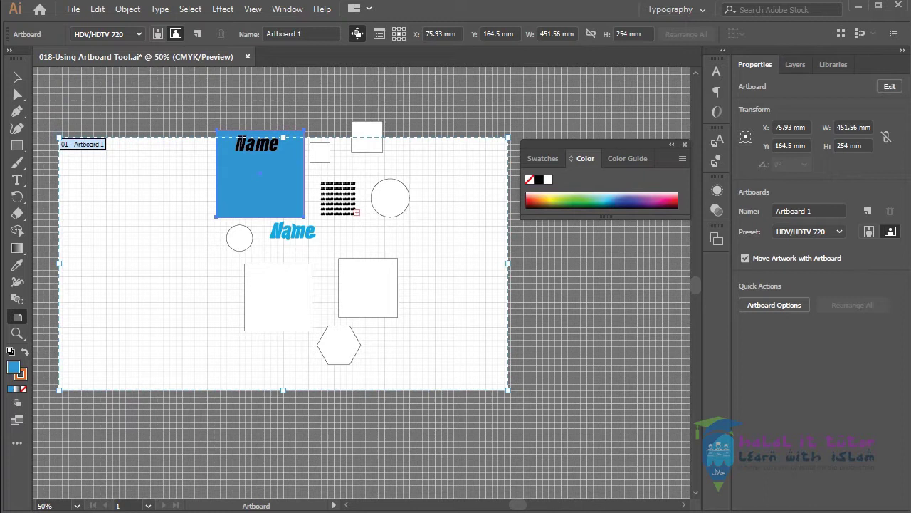
Step: Drag the artwork into place on the artboard and select the bottom hexagon
{"action": "left_click_drag", "start_coordinate": [24, 80], "coordinate": [428, 214]}
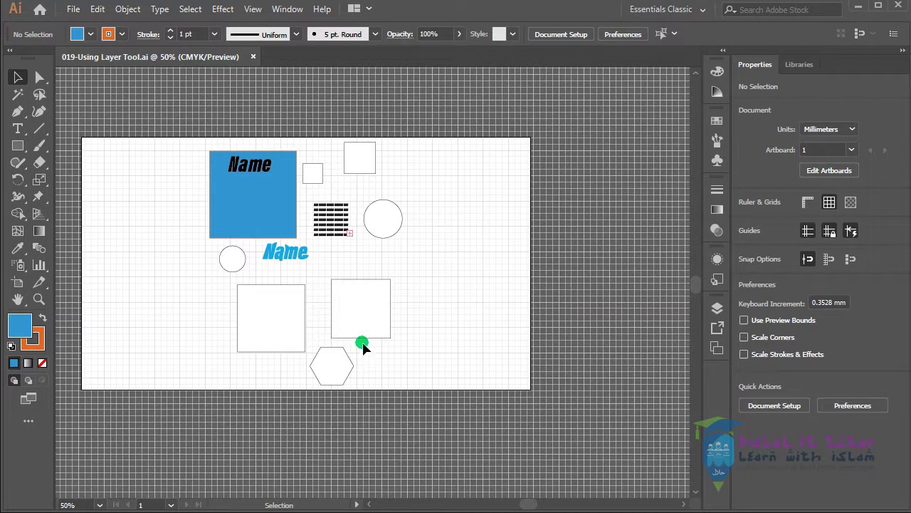
{"action": "left_click", "coordinate": [370, 343]}
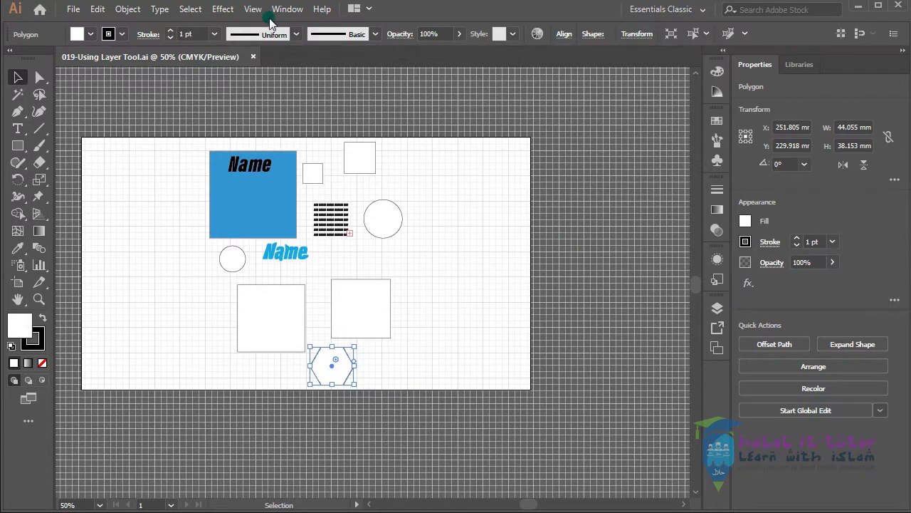
{"action": "left_click", "coordinate": [294, 16]}
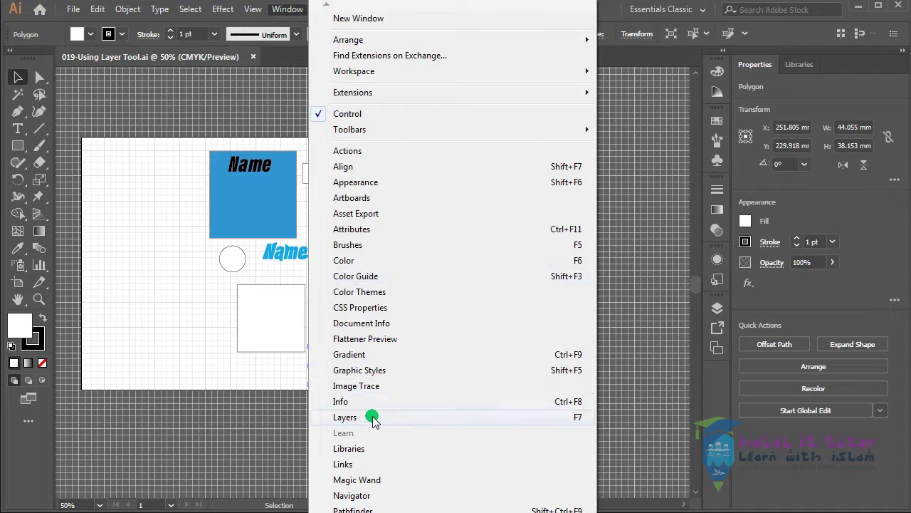
{"action": "left_click", "coordinate": [373, 426]}
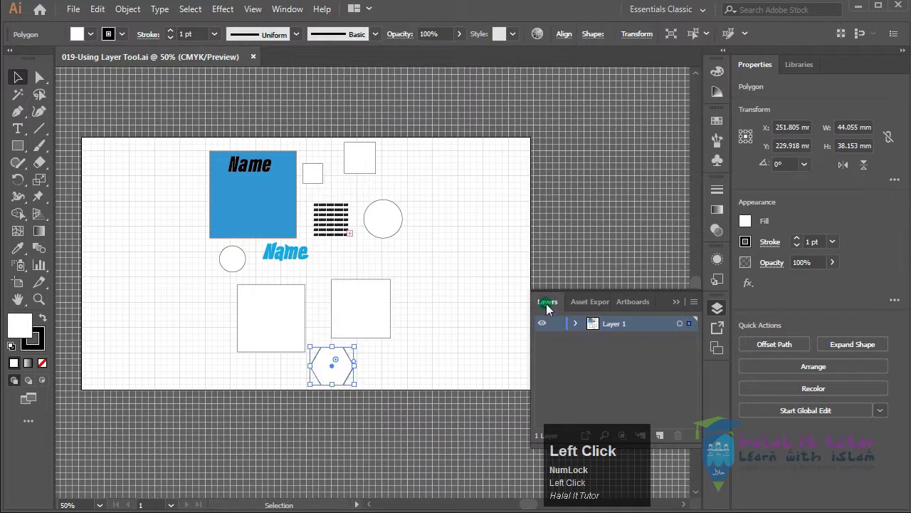
Step: Draw a white rectangle covering the whole artboard, then deselect it
{"action": "left_click", "coordinate": [722, 317]}
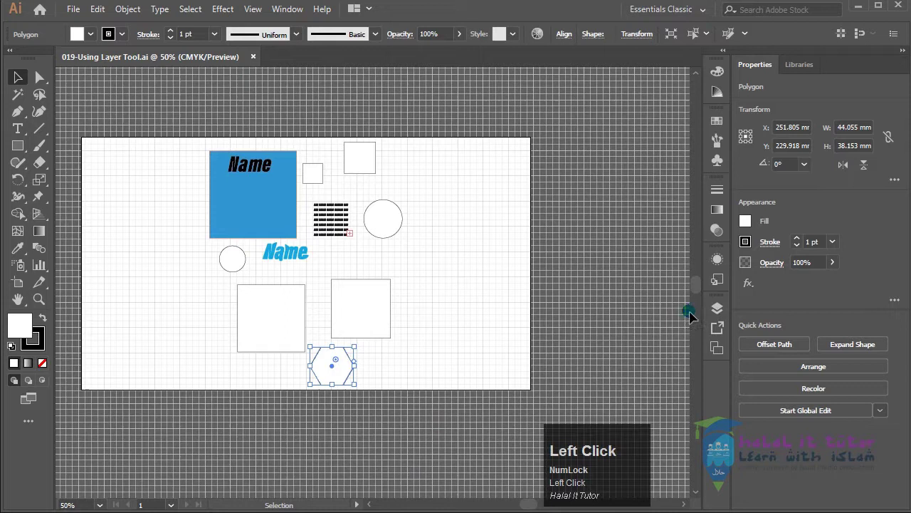
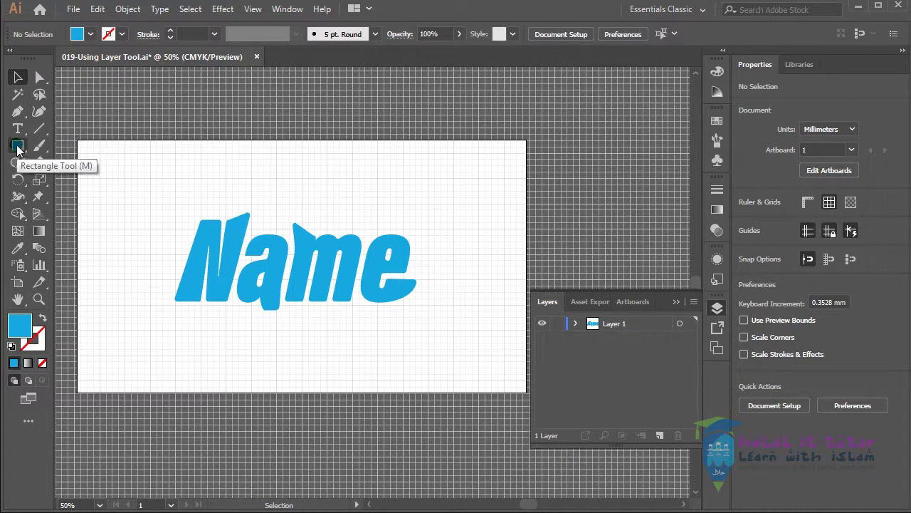
{"action": "left_click", "coordinate": [19, 151]}
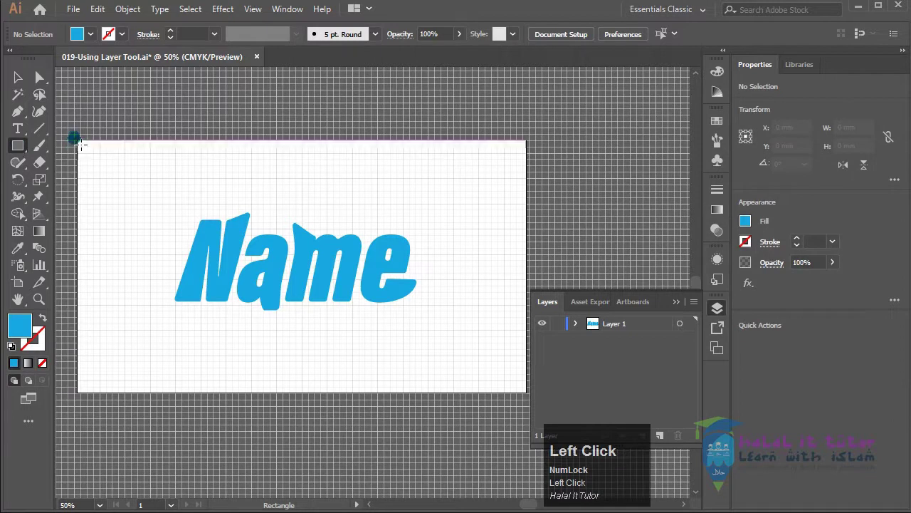
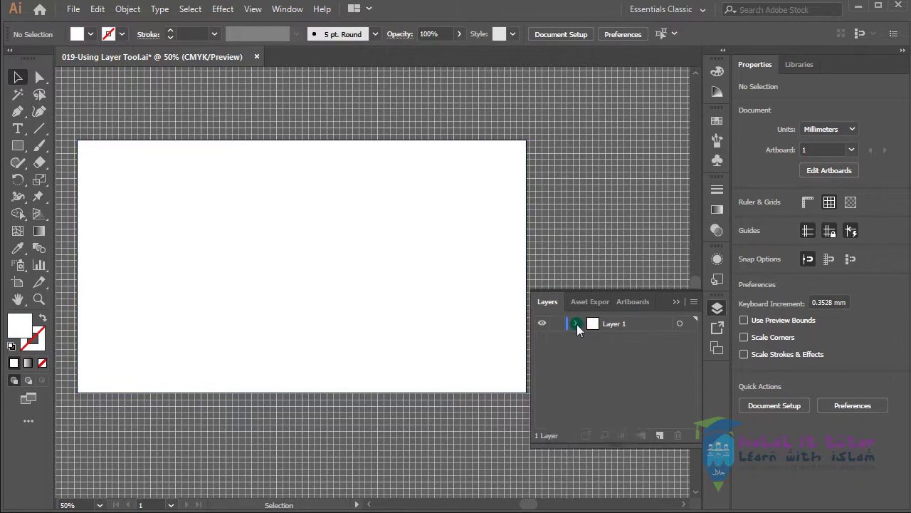
{"action": "left_click", "coordinate": [583, 329]}
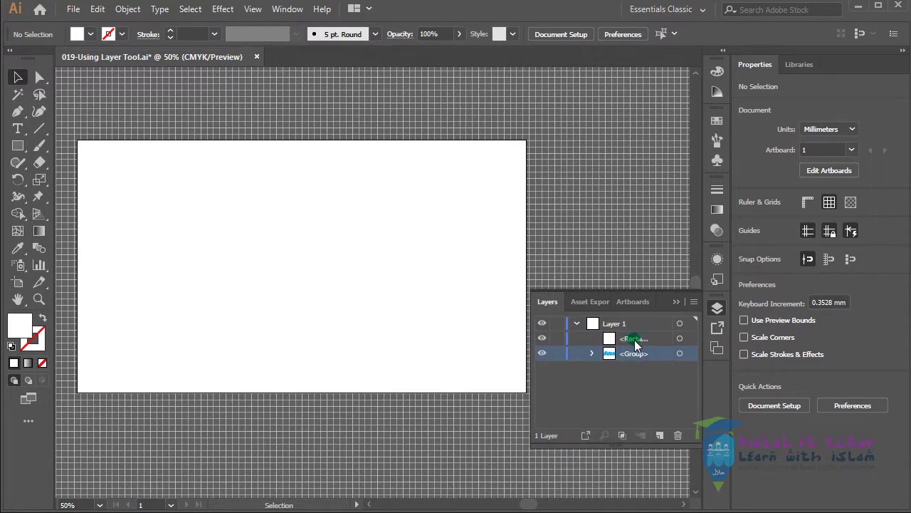
{"action": "left_click", "coordinate": [629, 345]}
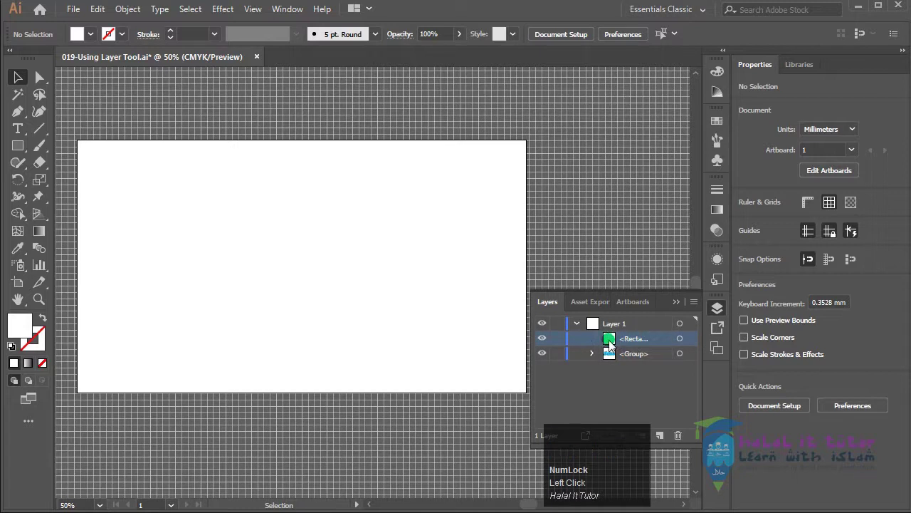
Step: Select the white background rectangle and cut it away with Ctrl+X
{"action": "left_click_drag", "start_coordinate": [611, 346], "coordinate": [356, 291]}
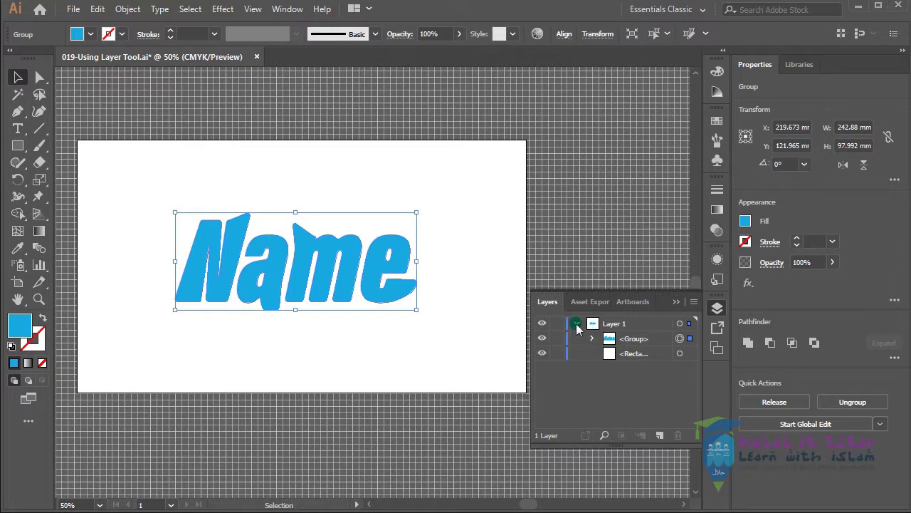
{"action": "left_click", "coordinate": [578, 330]}
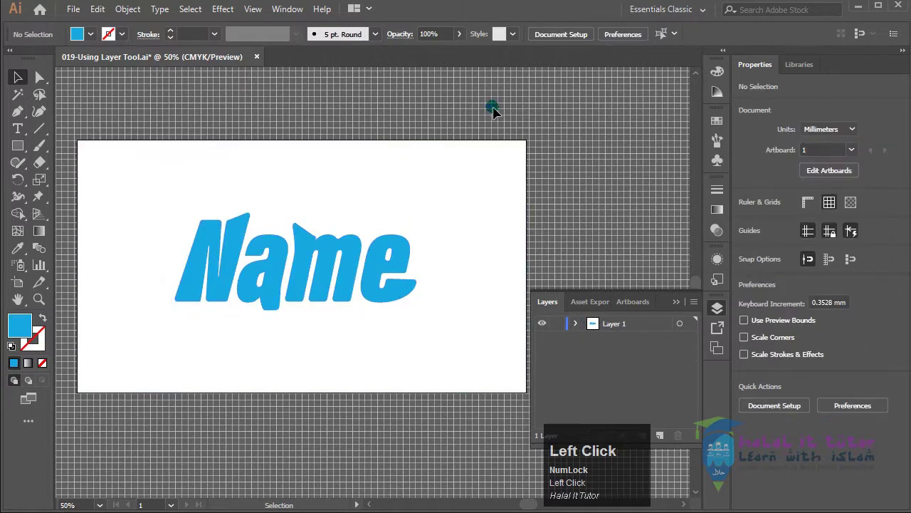
{"action": "left_click", "coordinate": [504, 221]}
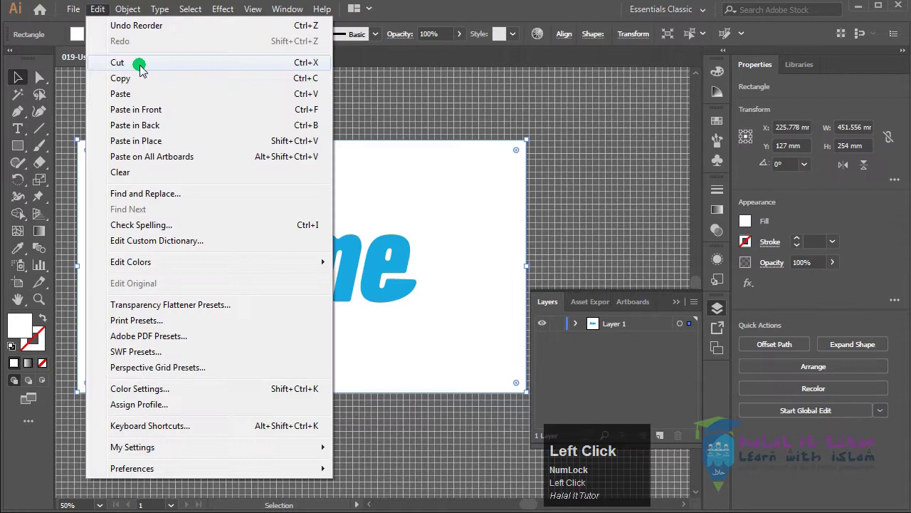
{"action": "left_click", "coordinate": [460, 13]}
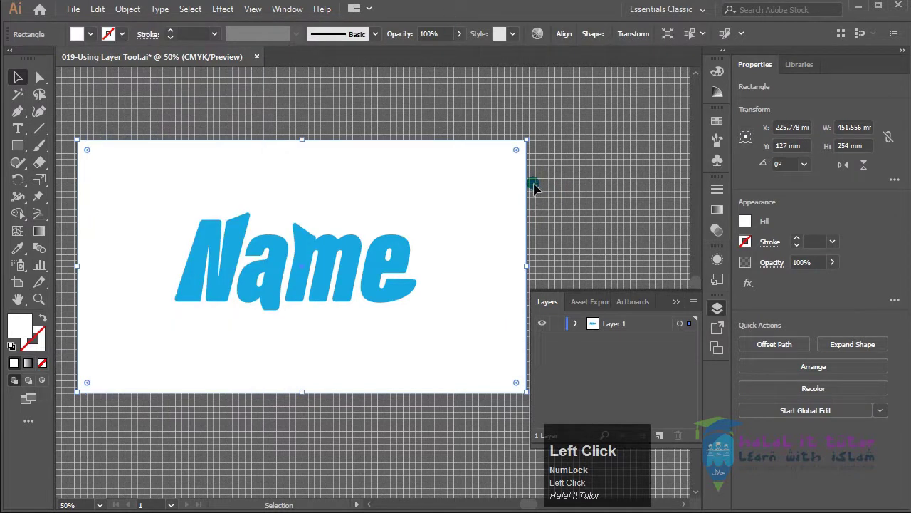
{"action": "left_click", "coordinate": [467, 251]}
{"action": "key", "text": "ctrl+x"}
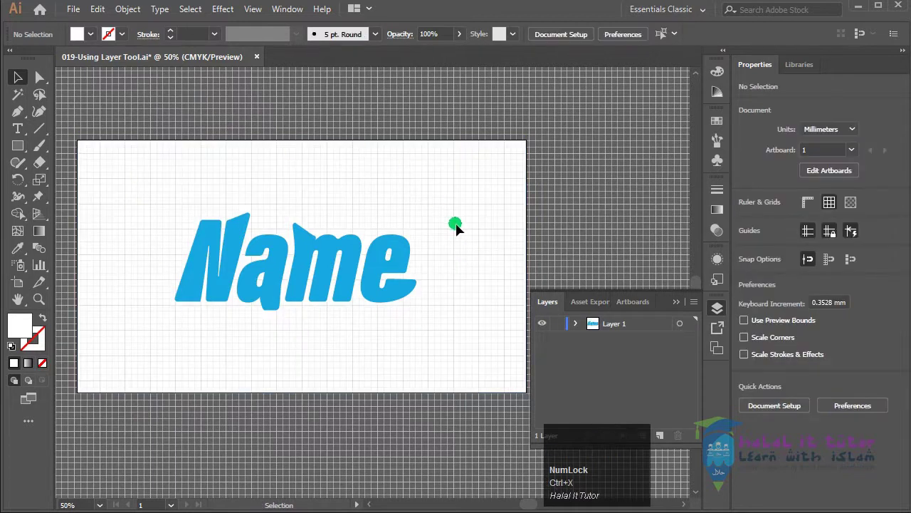
{"action": "left_click", "coordinate": [612, 329]}
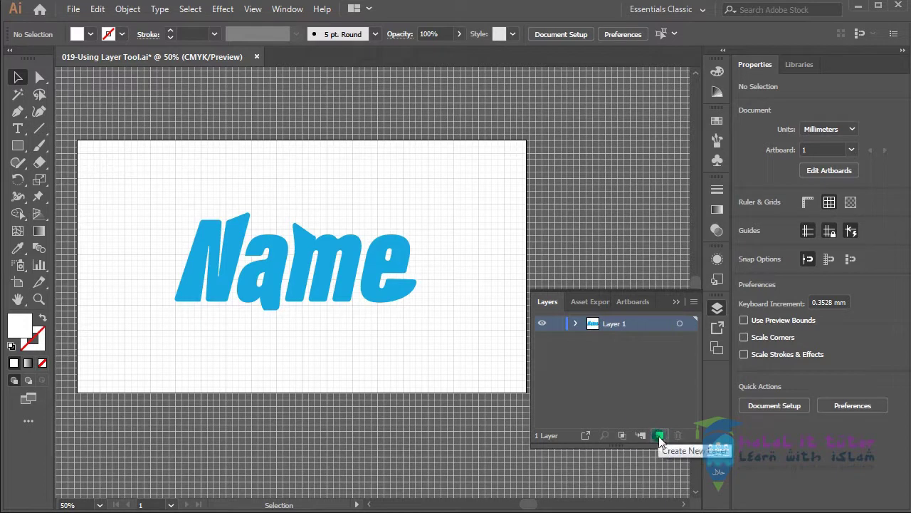
{"action": "left_click", "coordinate": [663, 442]}
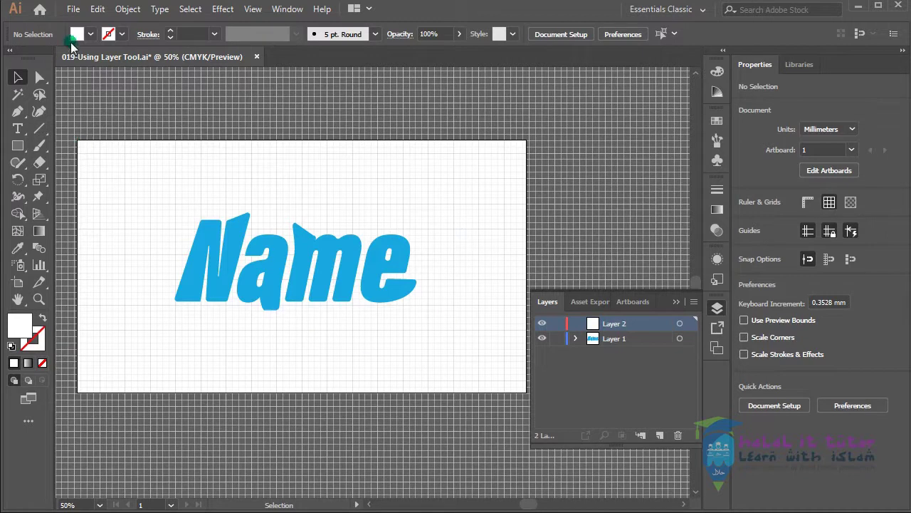
{"action": "left_click", "coordinate": [108, 10]}
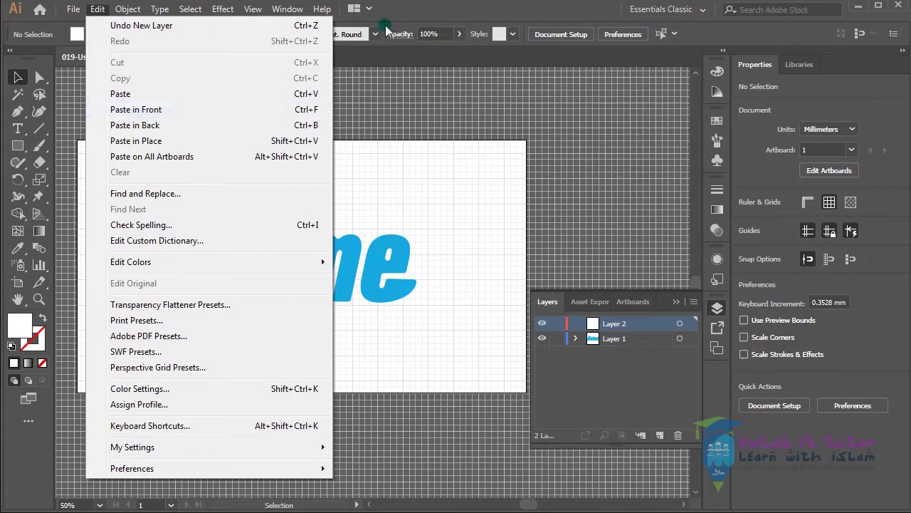
Step: Paste the white rectangle back in front (Ctrl+F) and send it behind the Name text
{"action": "left_click", "coordinate": [415, 17]}
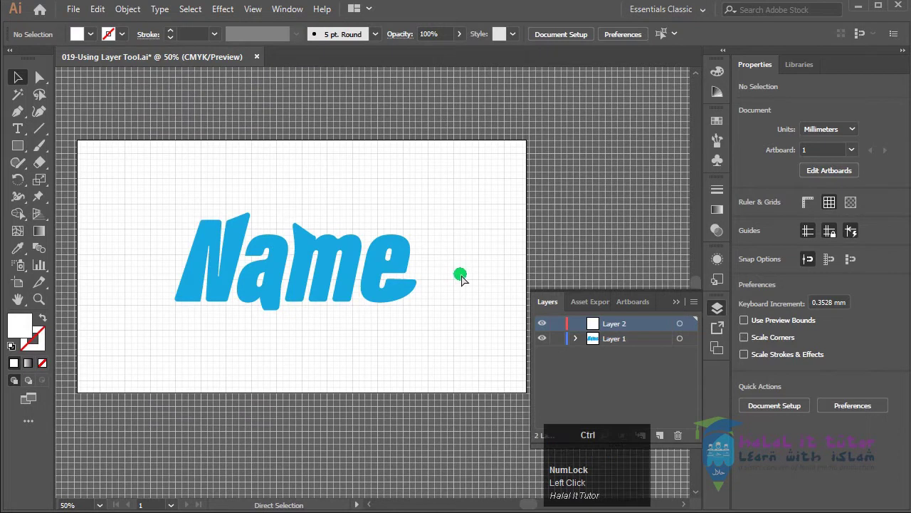
{"action": "key", "text": "ctrl+f"}
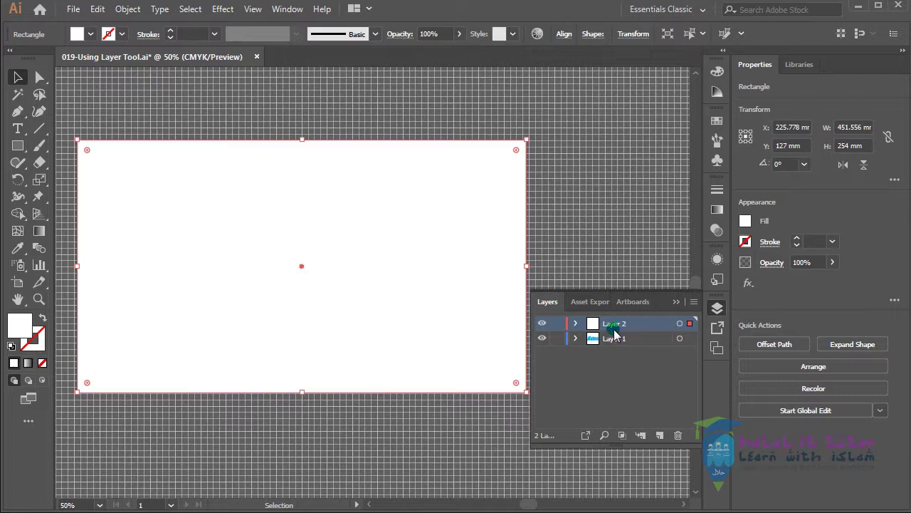
{"action": "left_click_drag", "start_coordinate": [597, 328], "coordinate": [585, 342]}
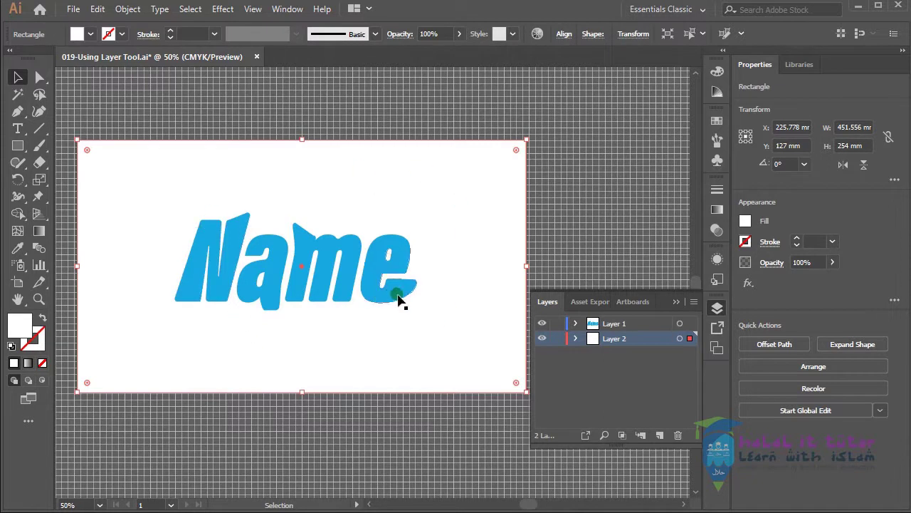
{"action": "left_click", "coordinate": [618, 358]}
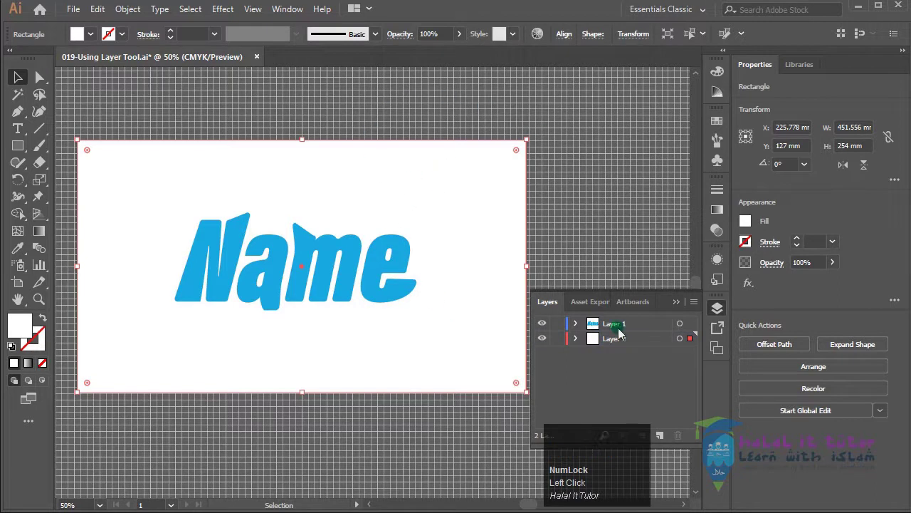
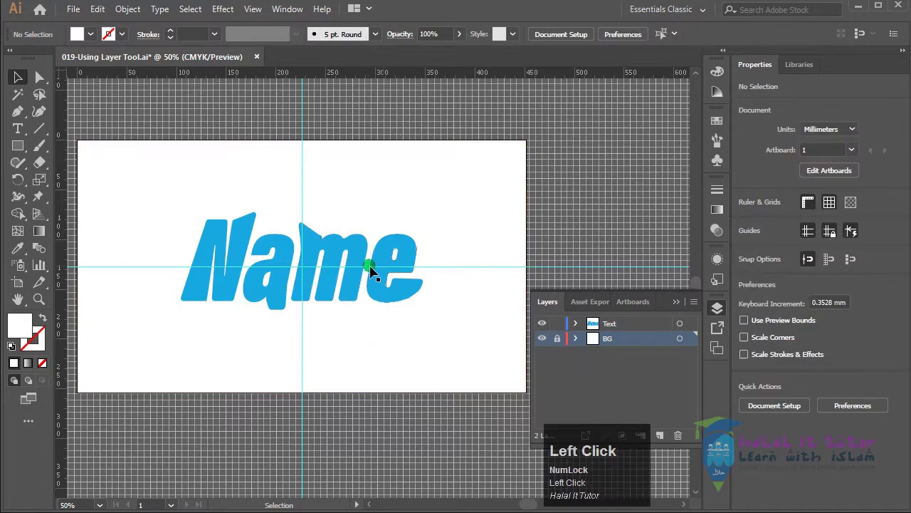
{"action": "left_click", "coordinate": [346, 258]}
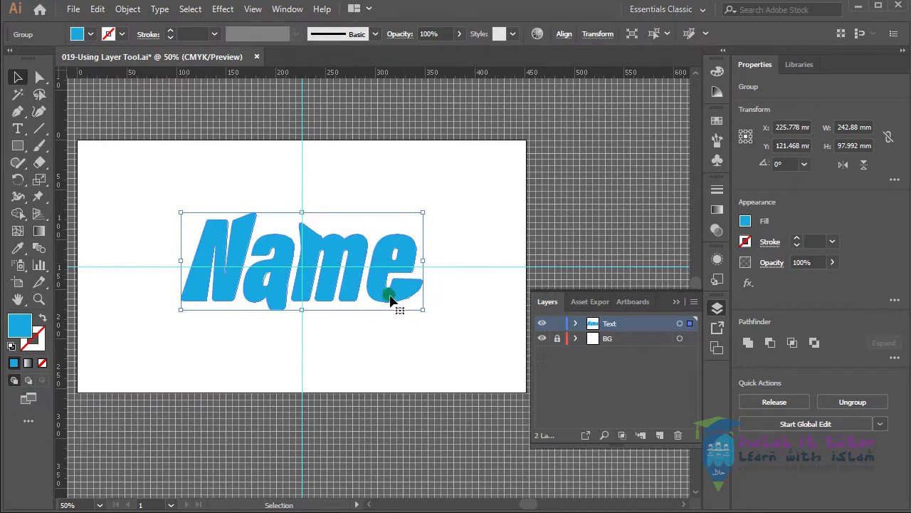
{"action": "key", "text": "Down"}
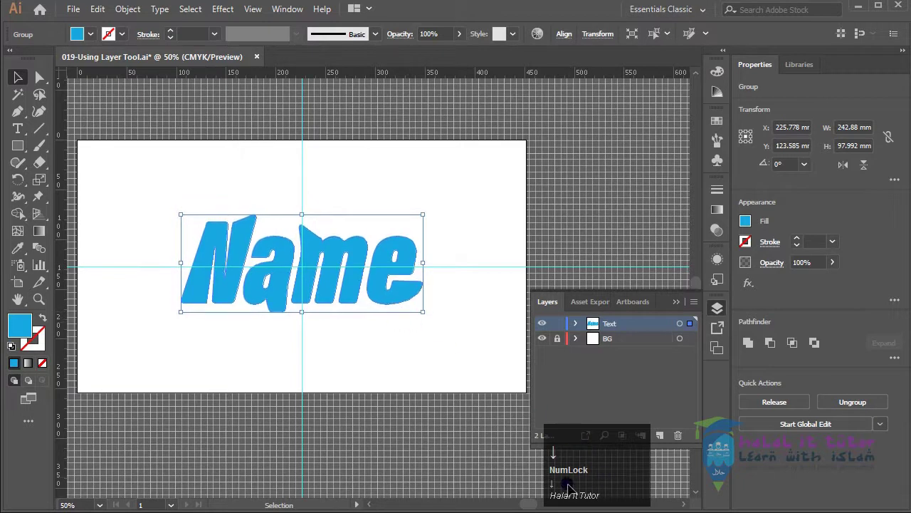
{"action": "key", "text": "Down"}
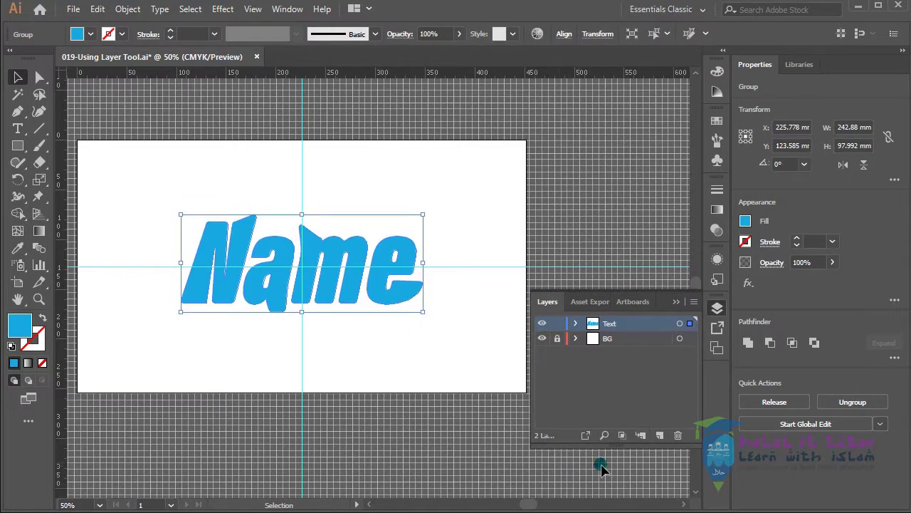
{"action": "key", "text": "Down"}
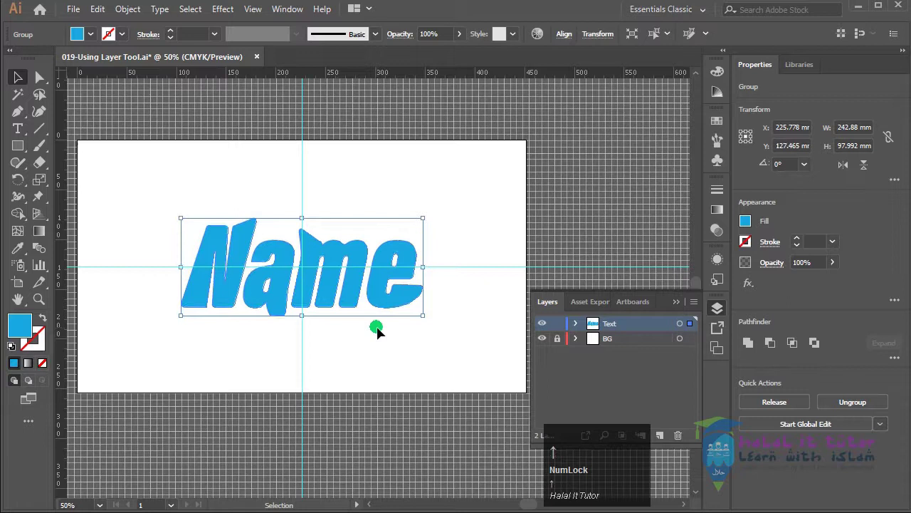
{"action": "key", "text": "Up"}
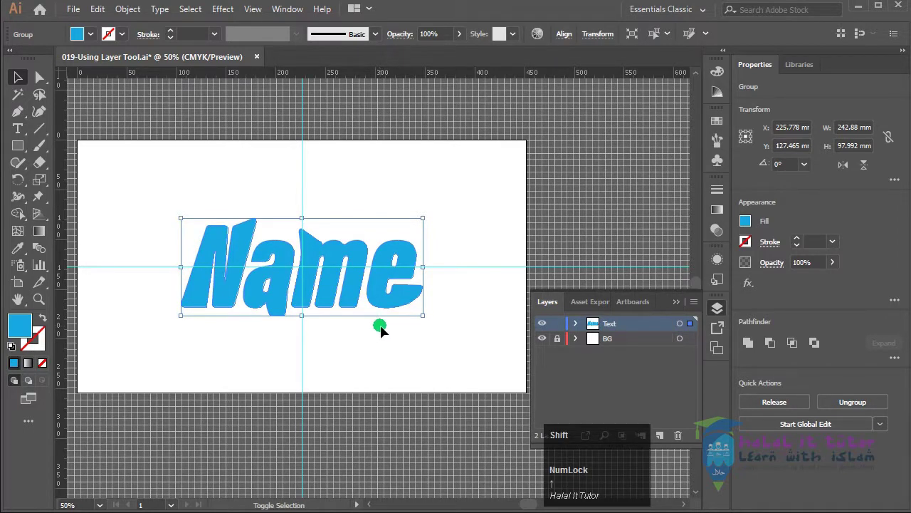
{"action": "key", "text": "shift+Up"}
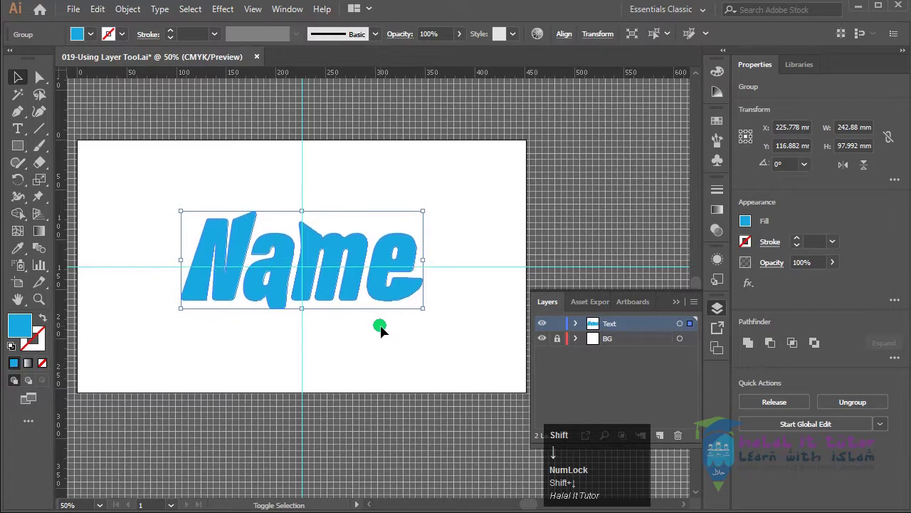
{"action": "key", "text": "Up"}
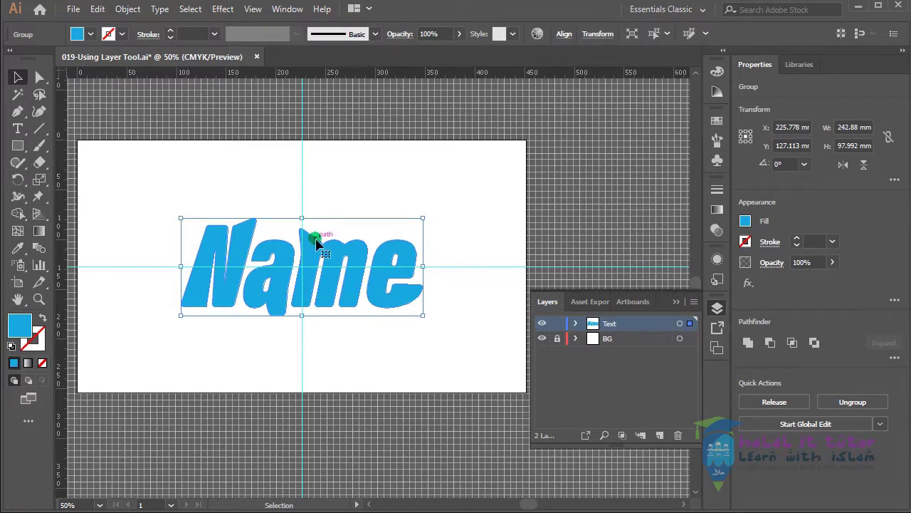
{"action": "key", "text": "Down"}
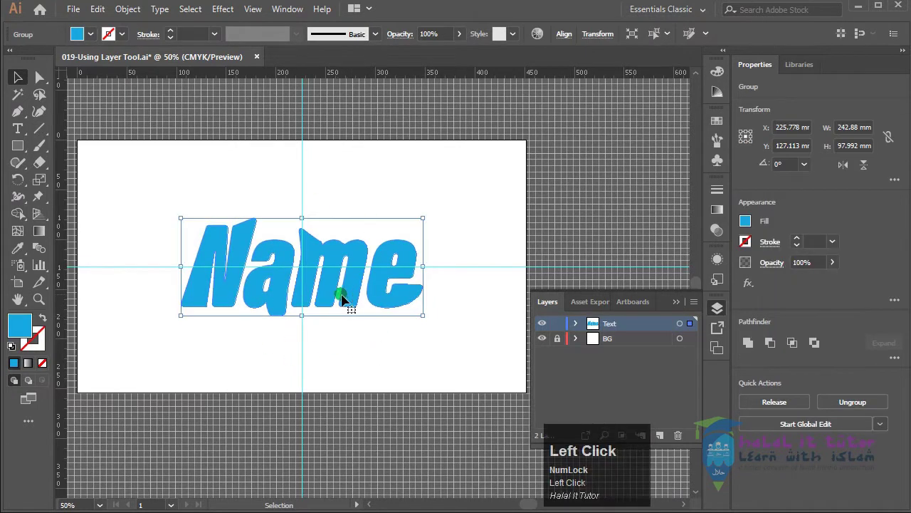
Step: Reselect the blue Name group on the white artboard
{"action": "left_click", "coordinate": [387, 368]}
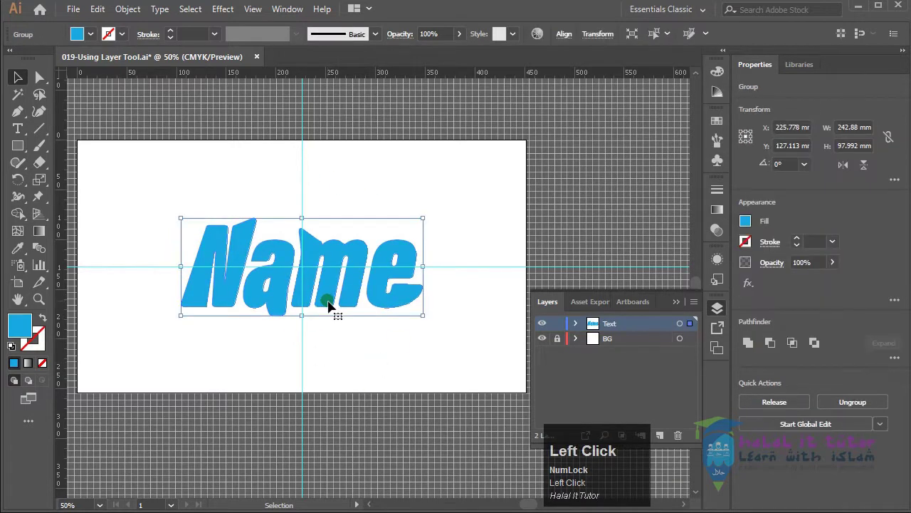
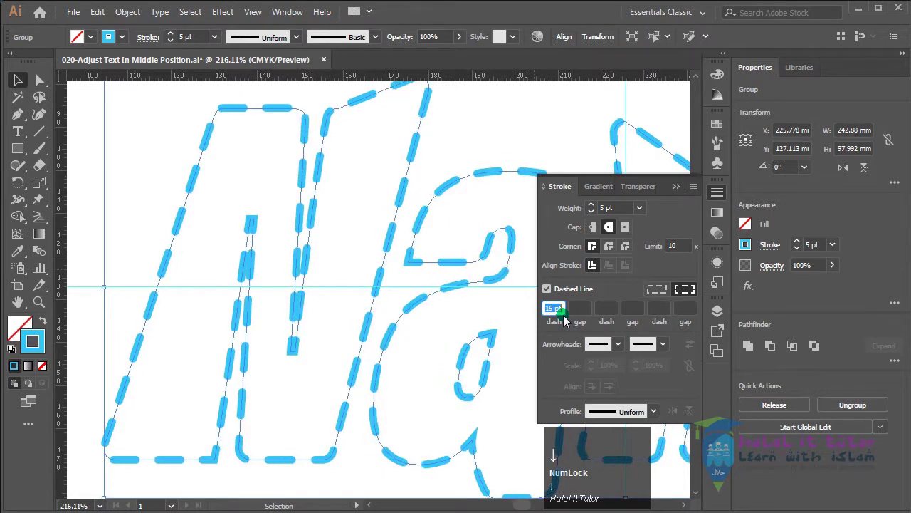
Step: Deselect the group to preview the 5 pt dashed blue outlines
{"action": "left_click", "coordinate": [465, 309]}
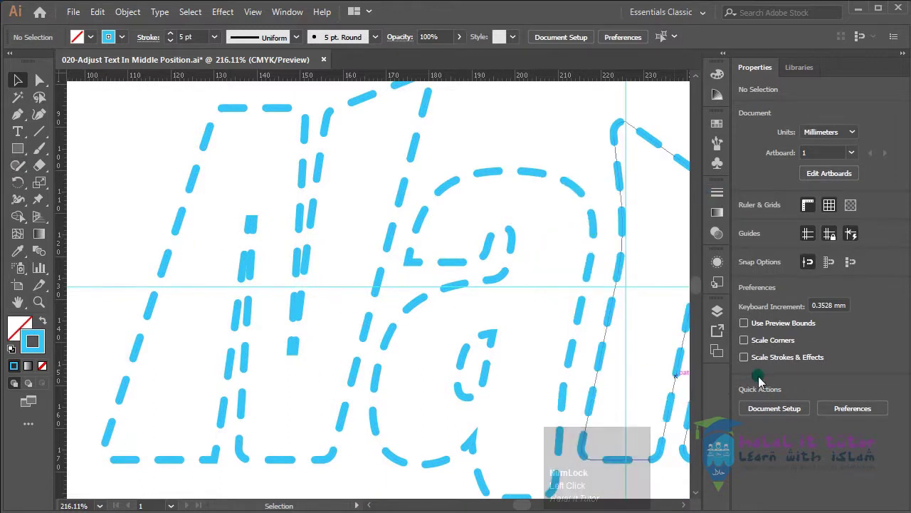
{"action": "left_click", "coordinate": [724, 316]}
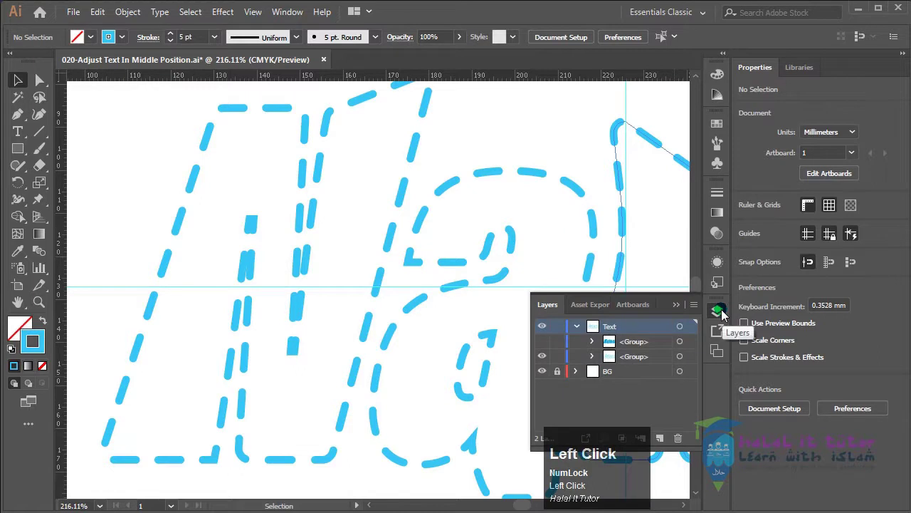
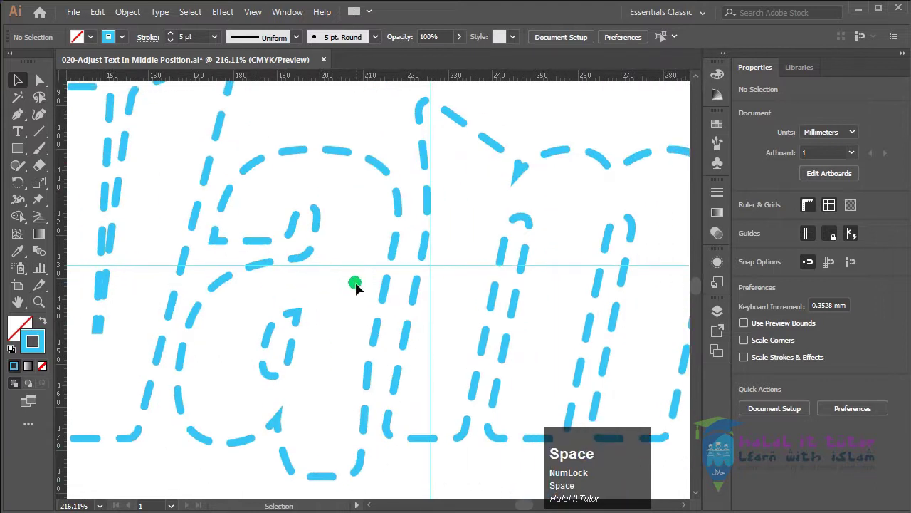
Step: Zoom the view out to show the whole dashed Name lettering
{"action": "key", "text": "space"}
{"action": "key", "text": "ctrl+-"}
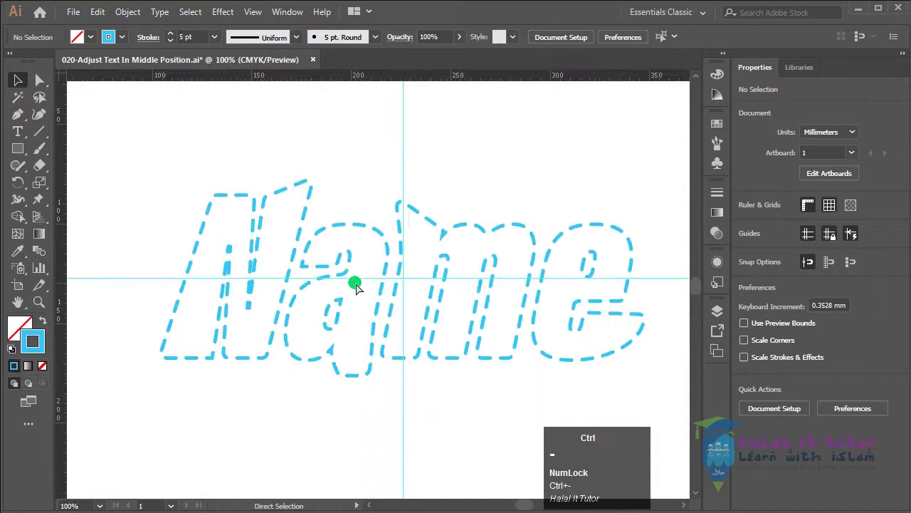
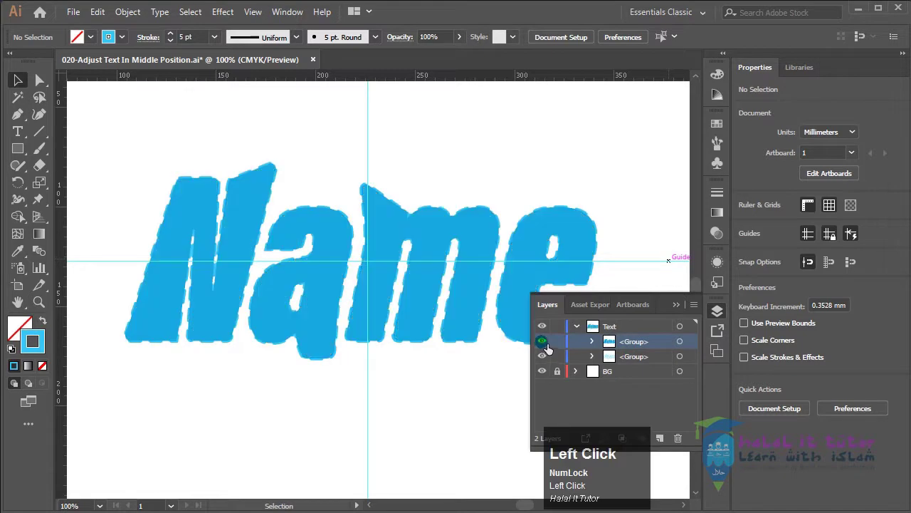
{"action": "left_click", "coordinate": [625, 364]}
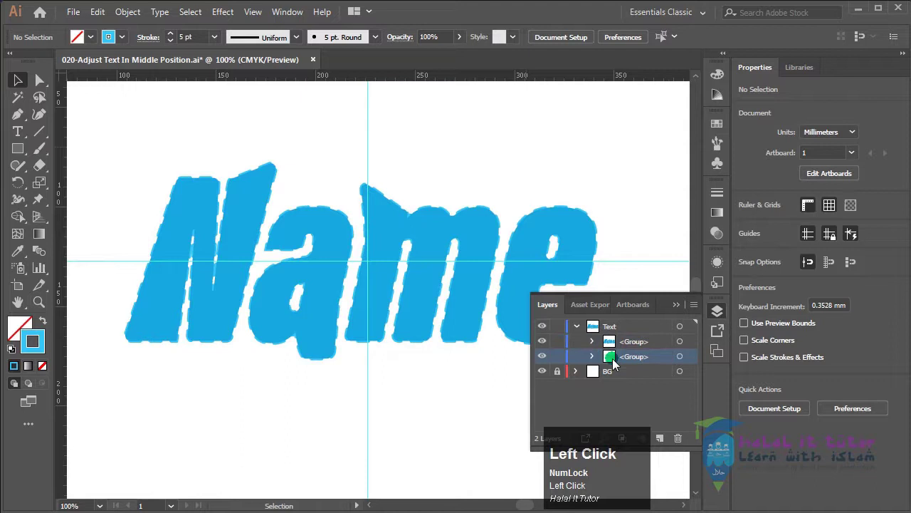
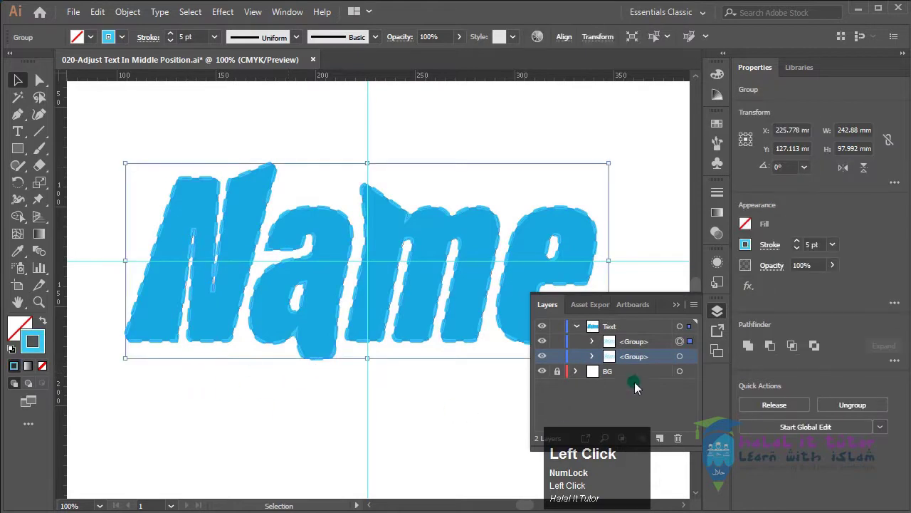
{"action": "left_click", "coordinate": [640, 350]}
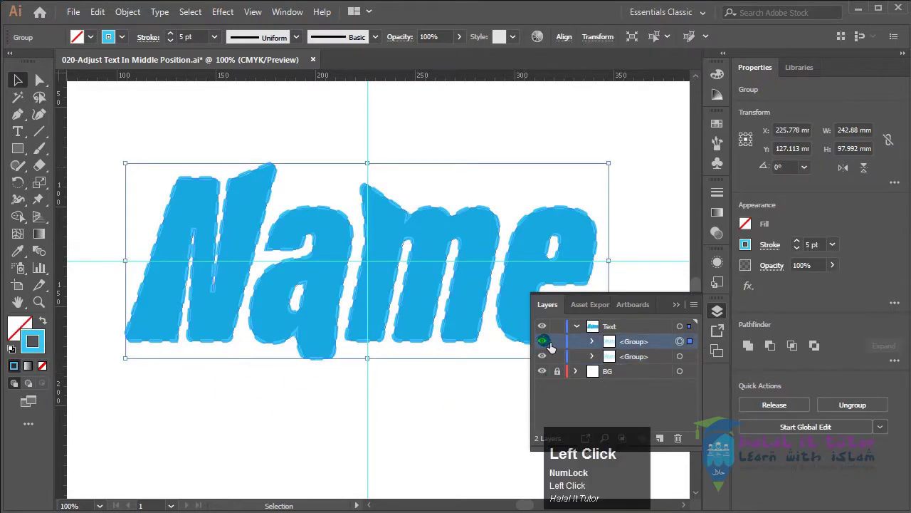